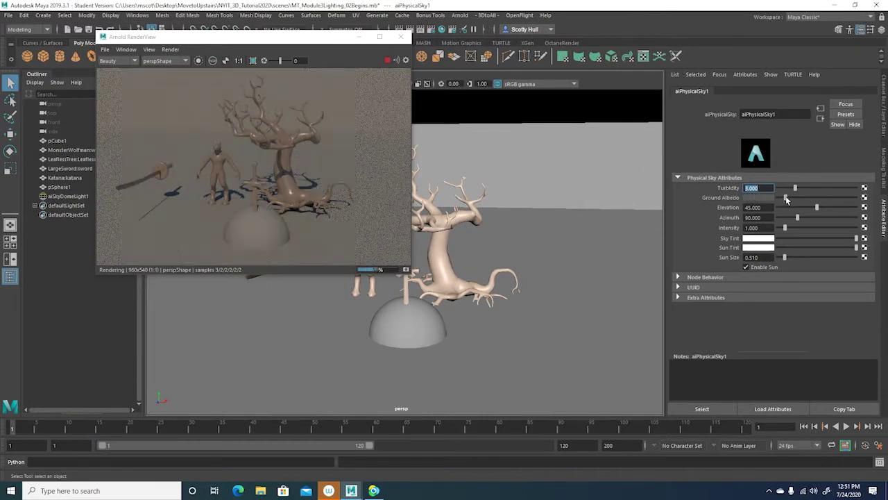
- Raise the physical sky's Ground Albedo toward white and zoom the render out to check it
left_click(791, 199)
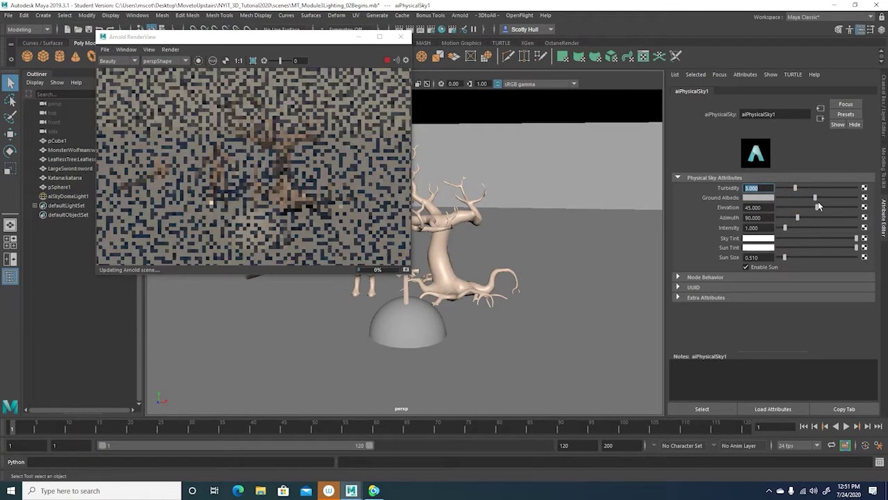
left_click(833, 207)
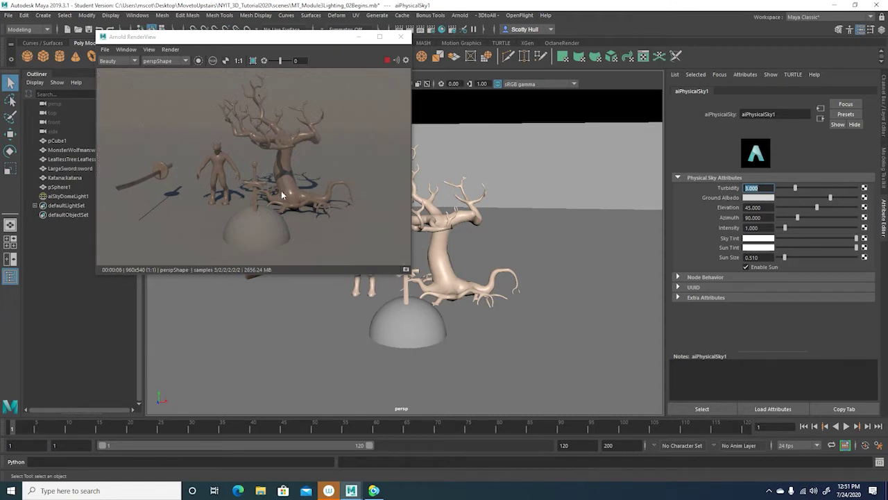
middle_click(338, 208)
middle_click(337, 207)
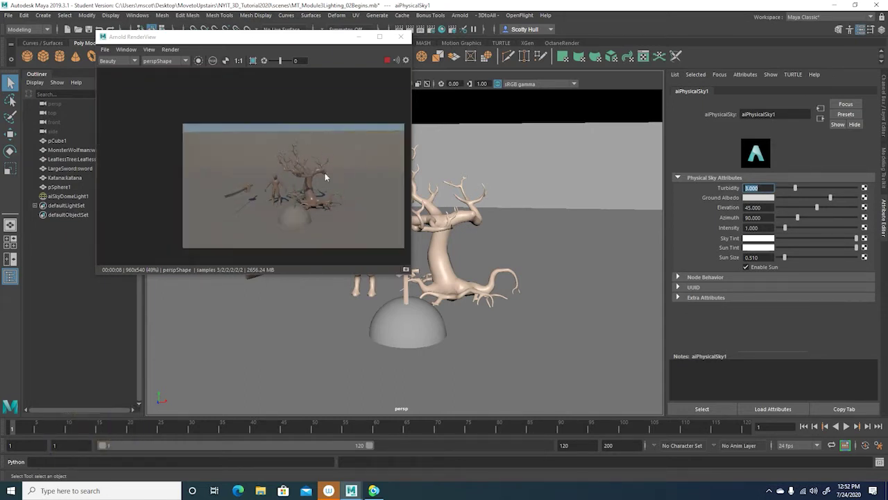
- Hide pCube1 from the scene
left_click(63, 143)
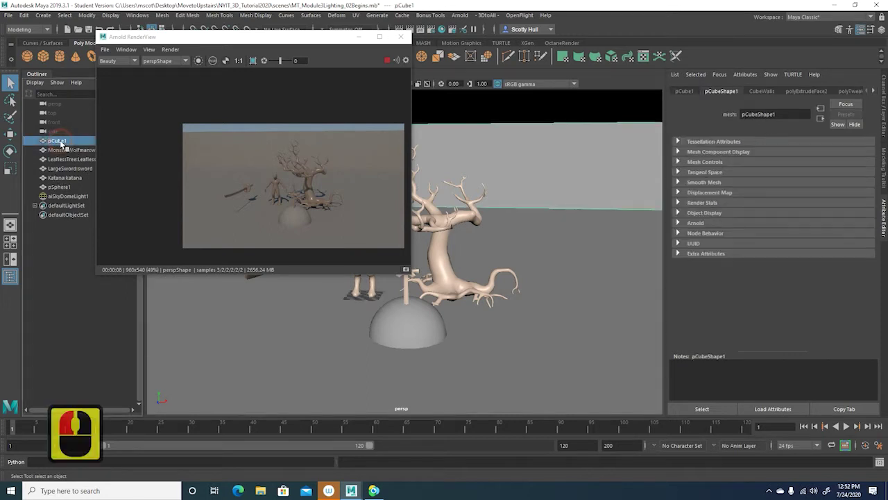
key("ctrl+h")
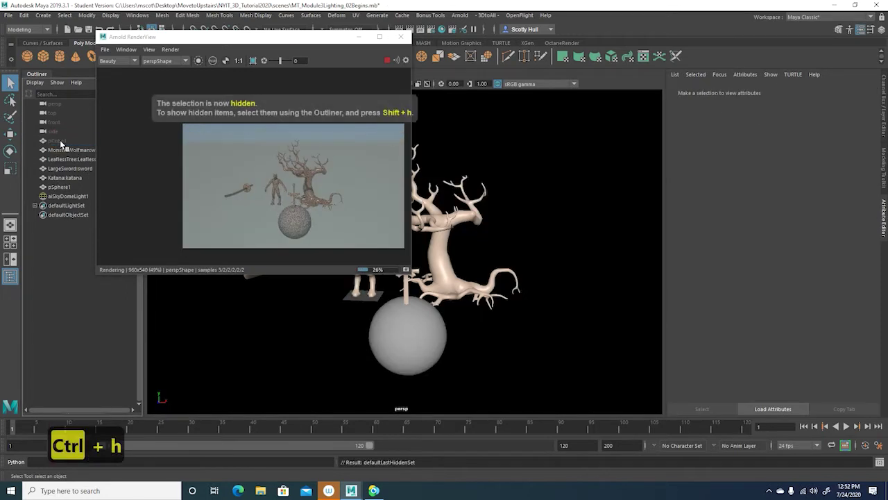
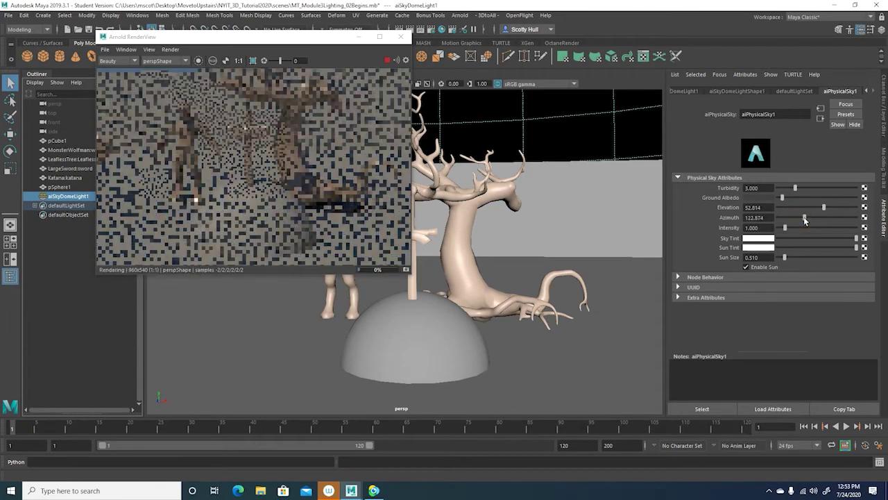
- Set the sun azimuth to about 243.6 and the sky intensity to about 3
left_click_drag(816, 218, 206, 134)
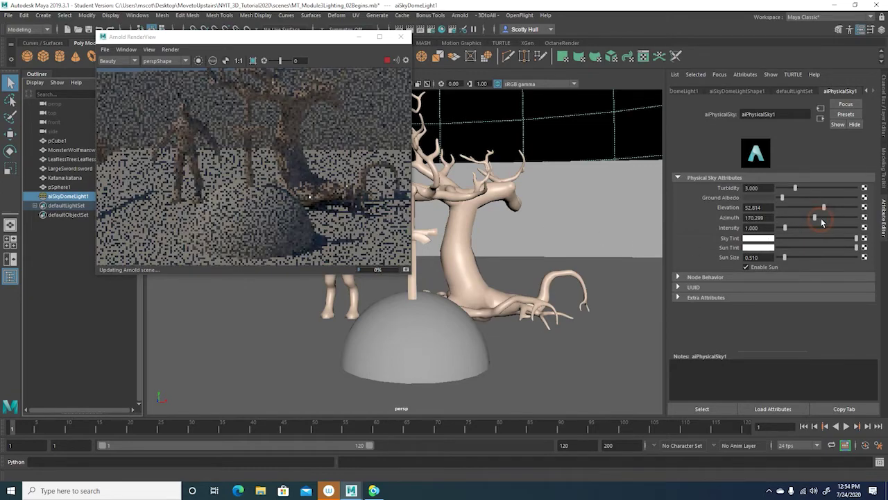
left_click(832, 221)
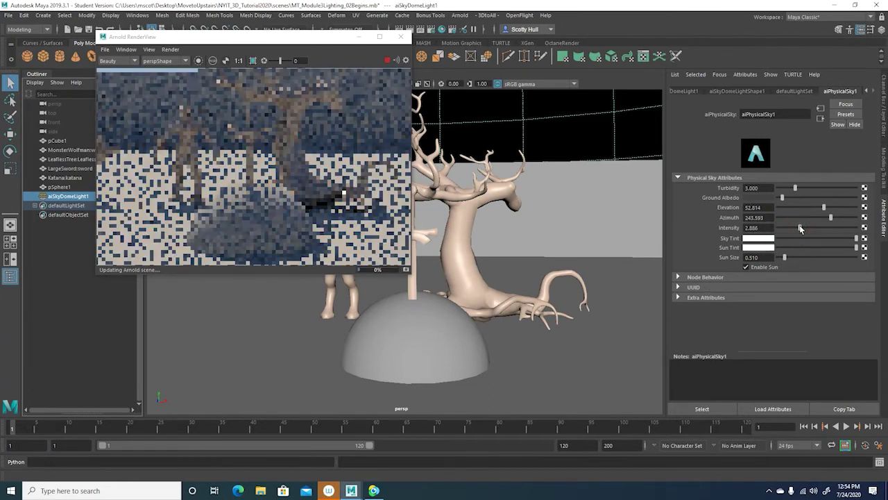
left_click(802, 227)
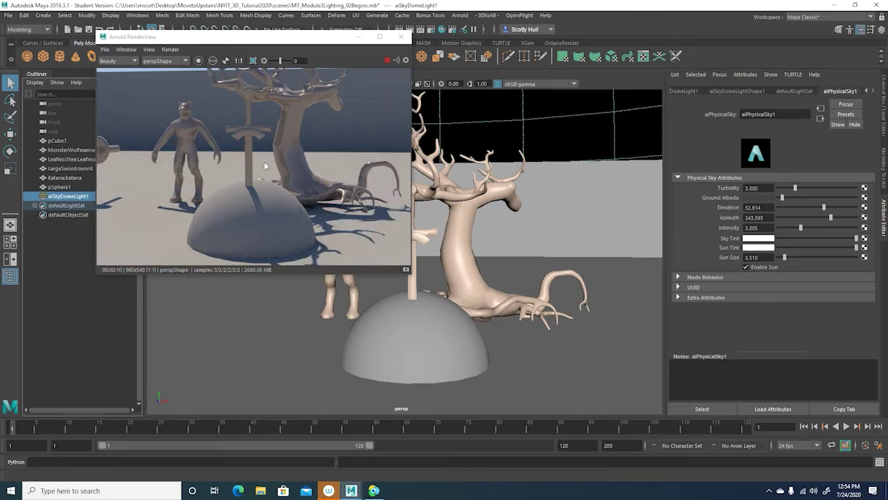
- Reframe the rendered image in the Arnold RenderView
left_click_drag(218, 159, 246, 162)
left_click(249, 162)
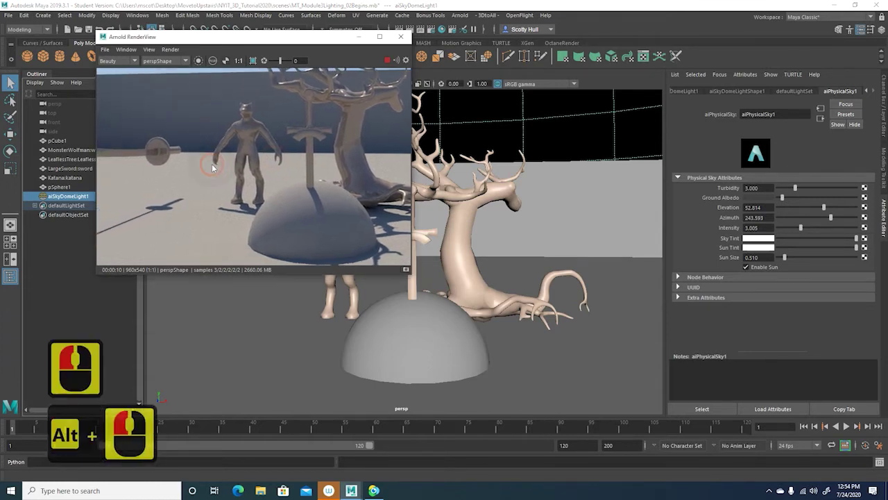
left_click(219, 176)
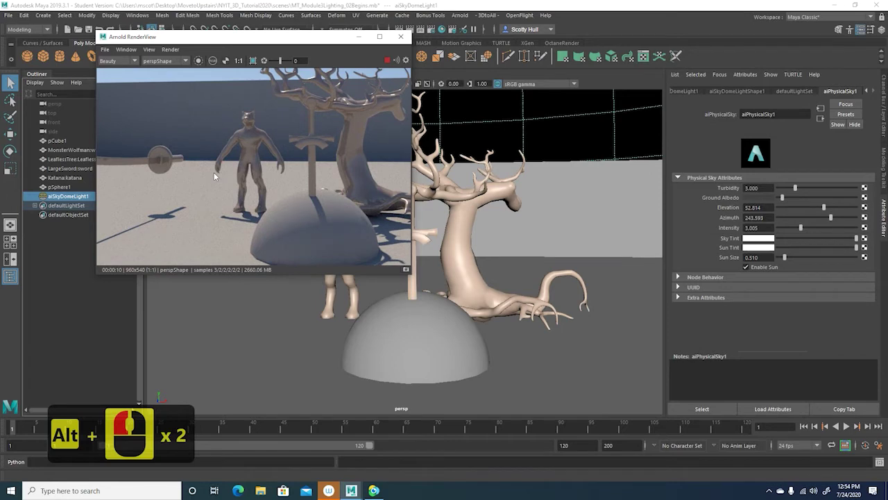
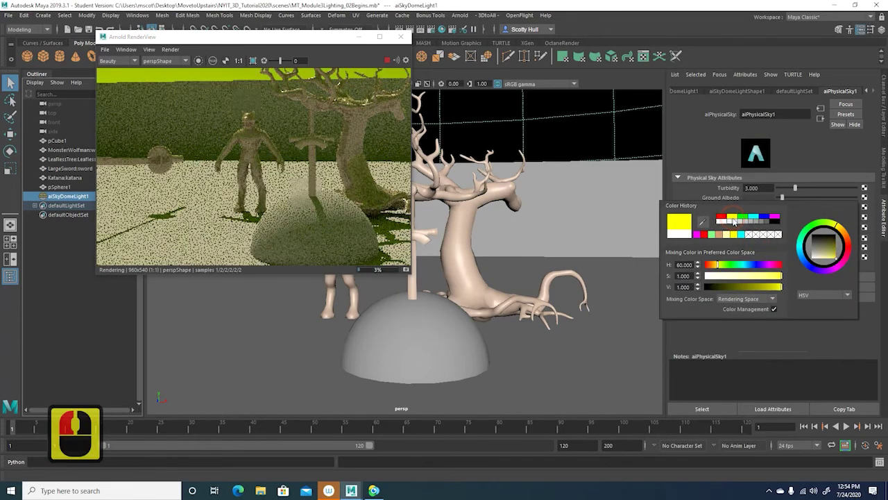
- Set the Sky Tint to red and the Sun Tint to cyan
left_click(700, 165)
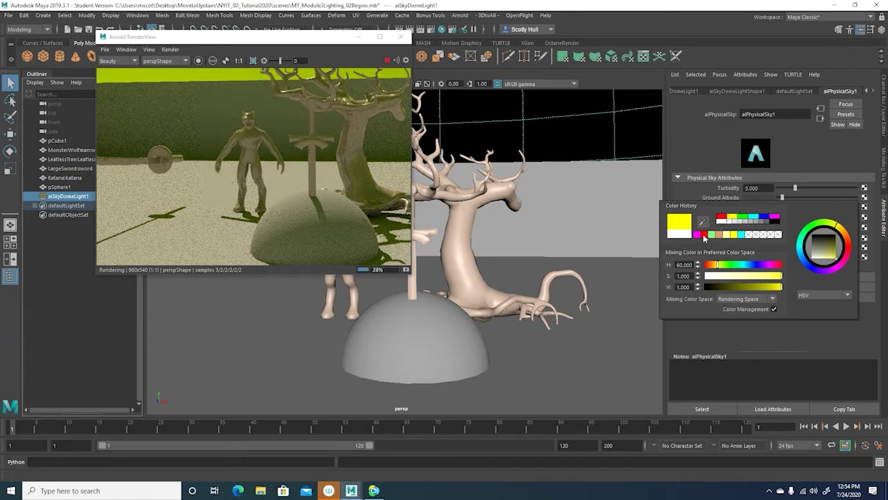
left_click_drag(706, 238, 709, 151)
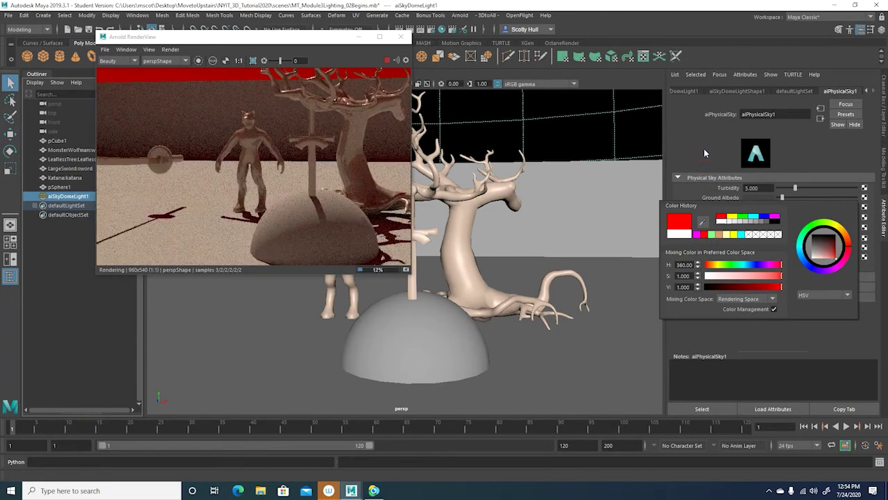
left_click_drag(708, 150, 764, 246)
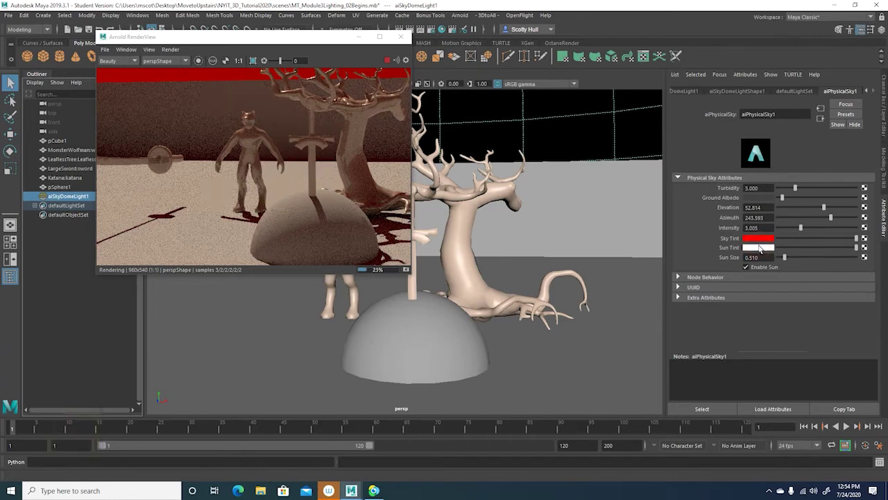
double_click(764, 247)
- Enlarge the Sun Size from 0.510 to about 1.95
left_click(754, 226)
left_click_drag(759, 223, 701, 134)
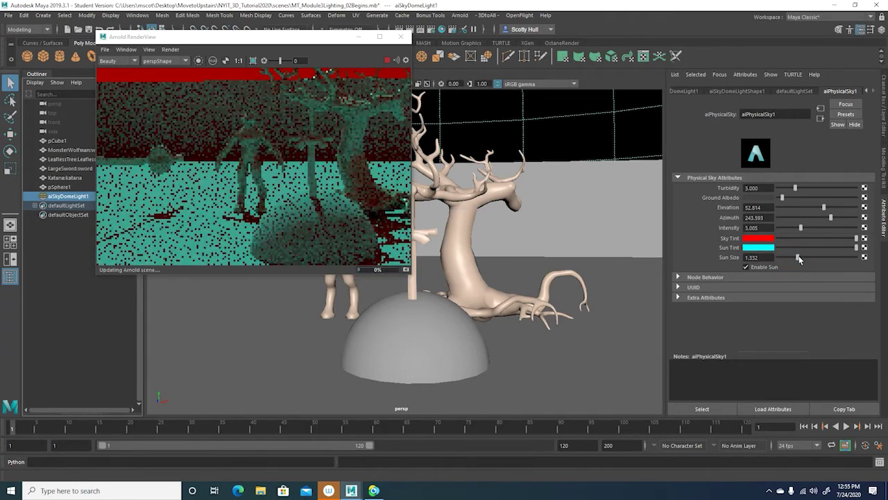
left_click_drag(808, 257, 343, 144)
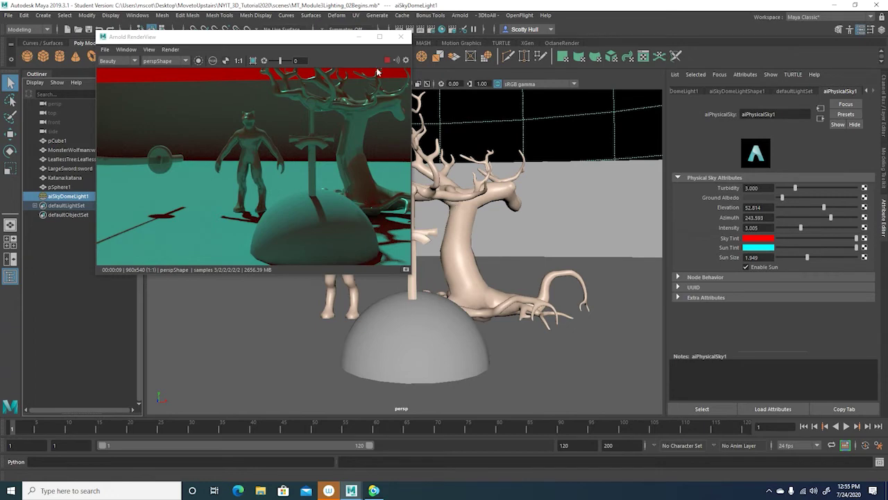
- Stop the render and close the Arnold RenderView
left_click(390, 64)
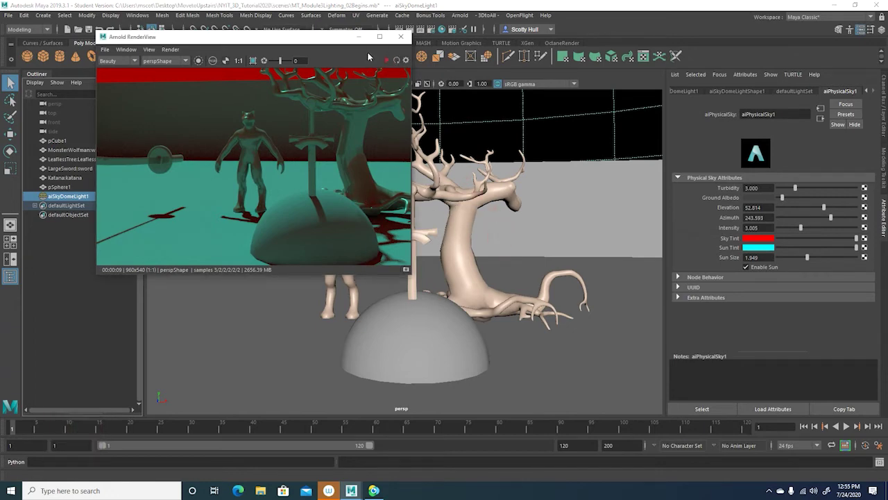
left_click(366, 43)
- Zoom the viewport out to frame the scene inside the sky dome
middle_click(516, 255)
middle_click(515, 257)
middle_click(514, 257)
middle_click(514, 257)
middle_click(514, 257)
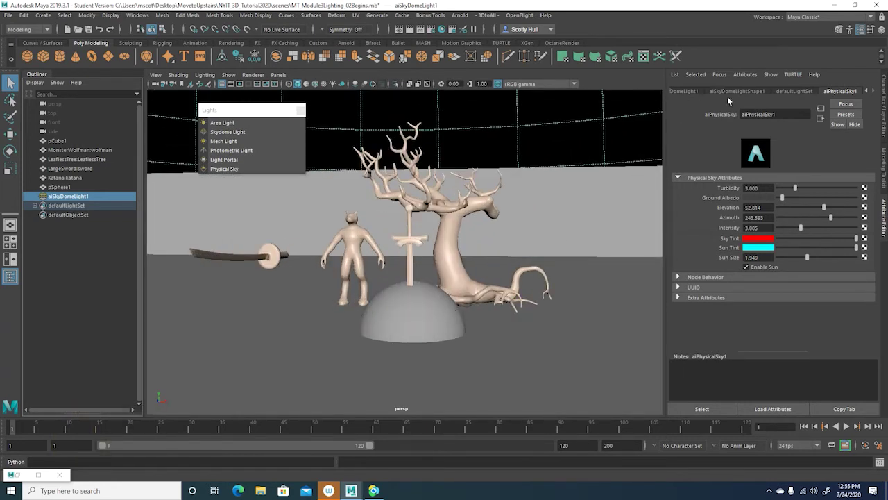
- Show the aiSkyDomeLightShape1 attributes and locate its Color attribute
left_click(733, 93)
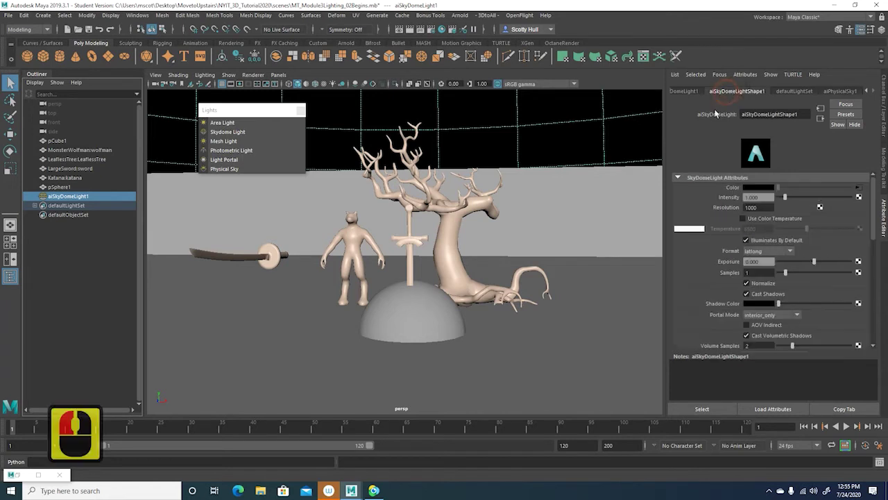
left_click_drag(743, 165, 737, 115)
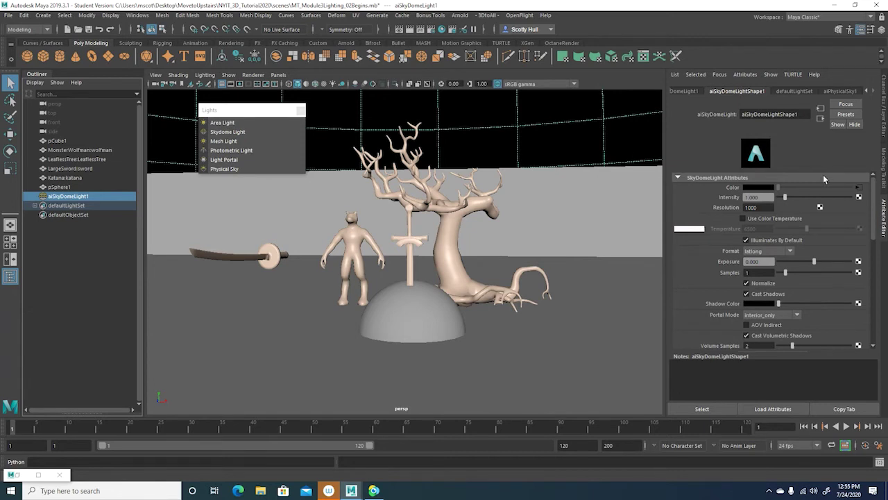
left_click_drag(863, 190, 766, 200)
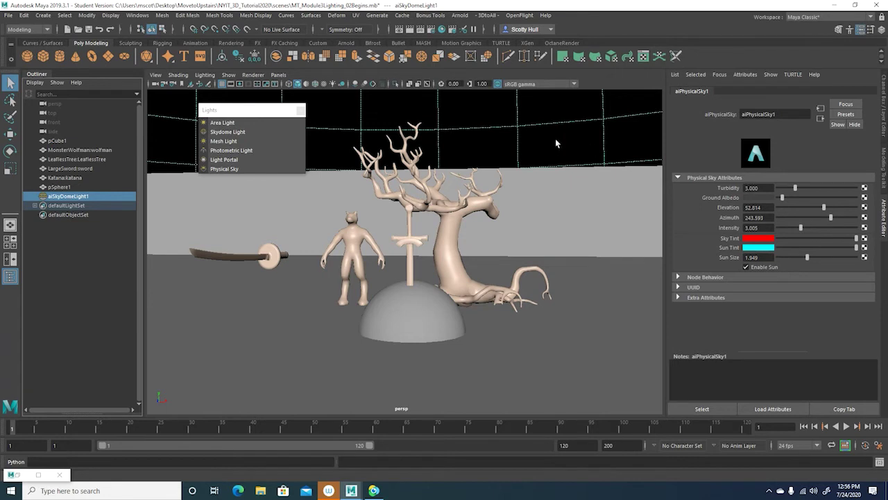
left_click_drag(541, 126, 807, 195)
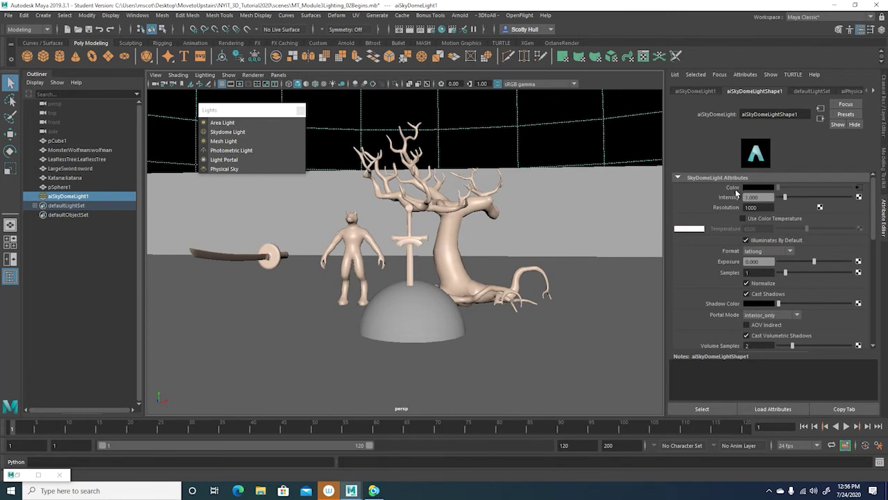
- Break the Physical Sky connection from the skydome light's Color
left_click_drag(738, 189, 757, 209)
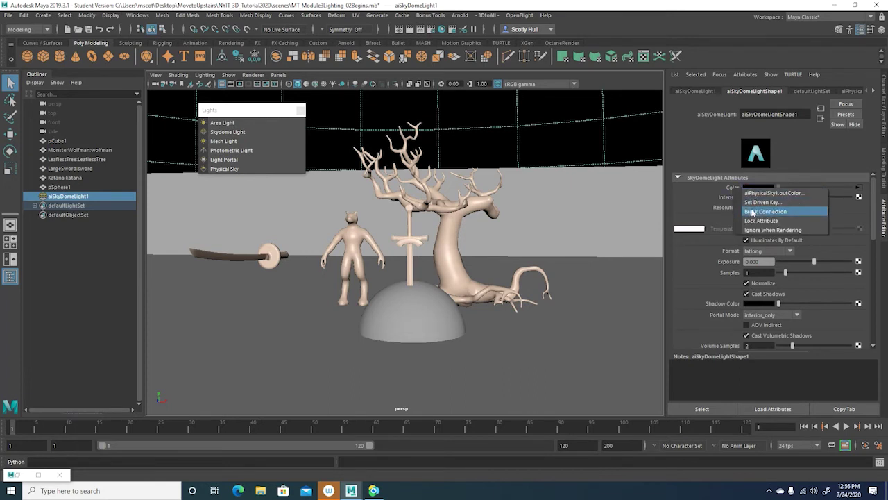
left_click(731, 188)
right_click(732, 189)
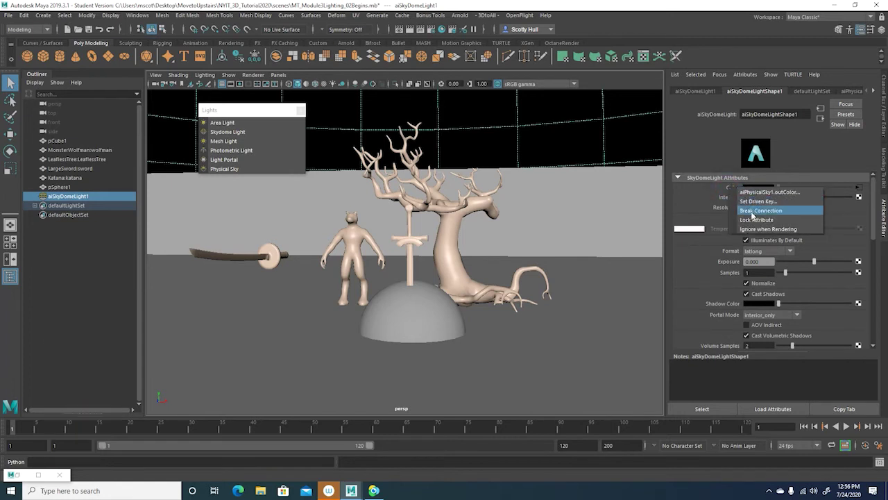
left_click(756, 213)
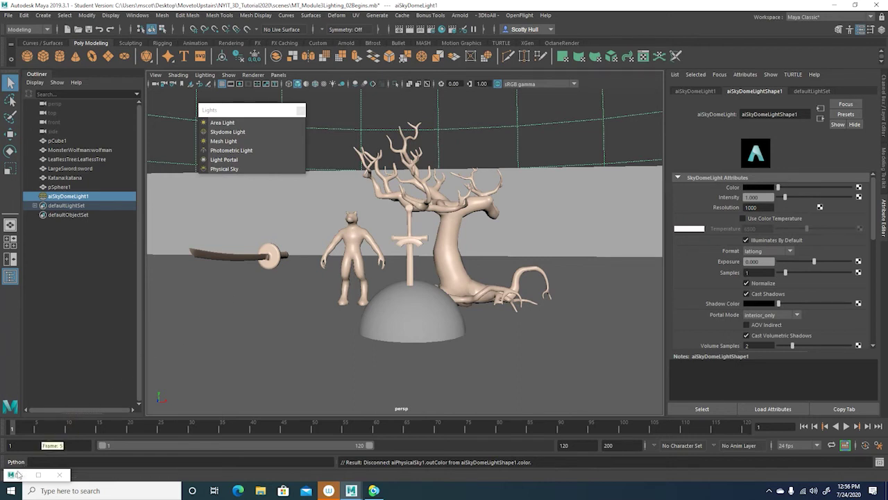
- Bring up the render view and start mapping a texture node to the light's Color
left_click_drag(244, 393, 390, 59)
left_click_drag(389, 61, 230, 133)
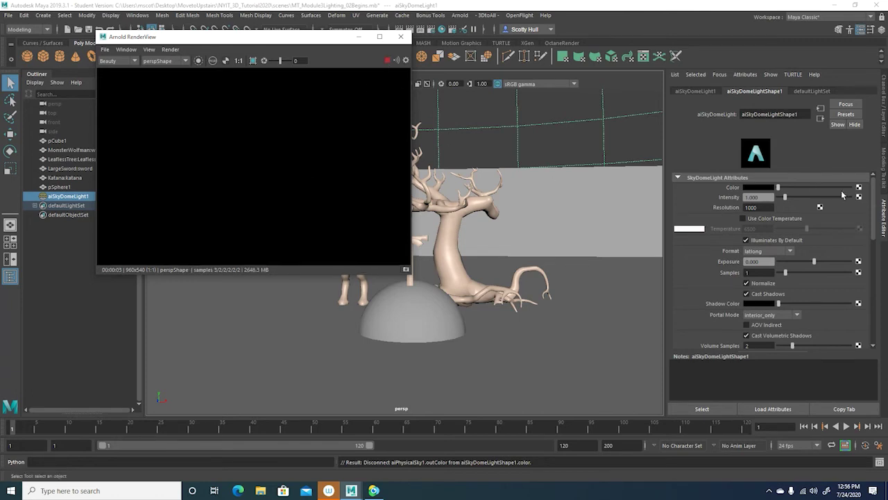
left_click_drag(864, 188, 385, 261)
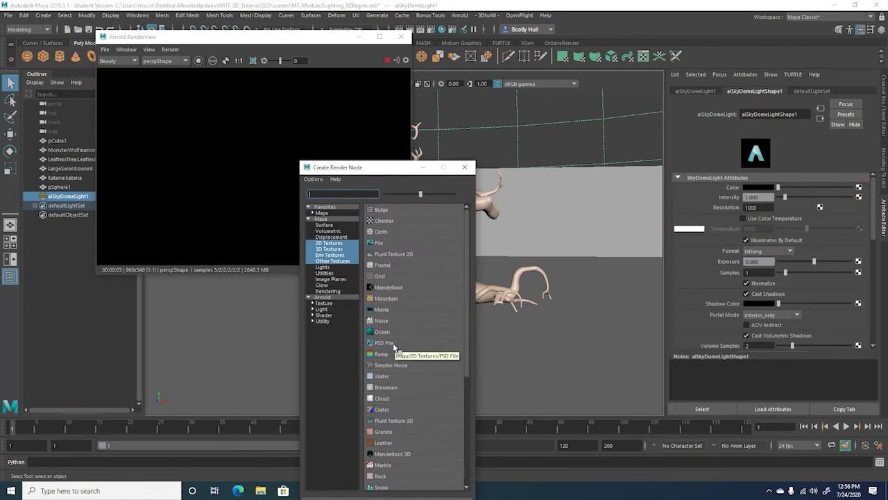
- Filter the Create Render Node list to 2D Textures
left_click_drag(396, 346, 396, 346)
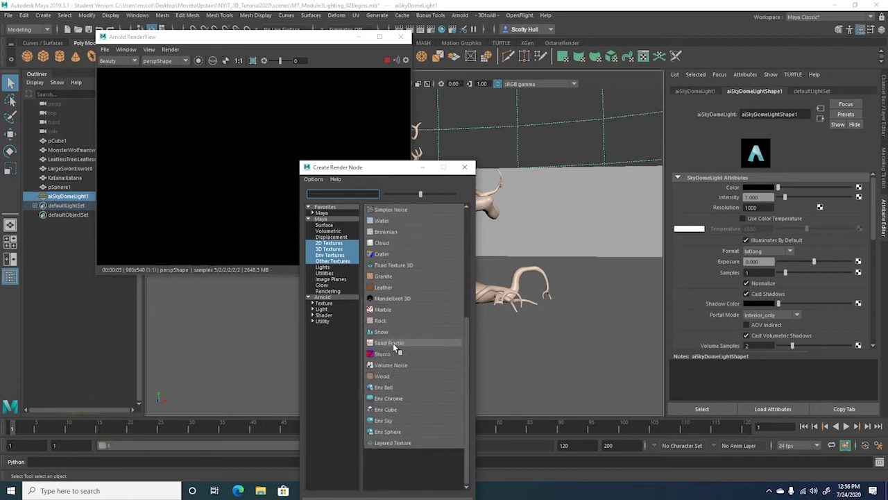
left_click_drag(397, 346, 397, 347)
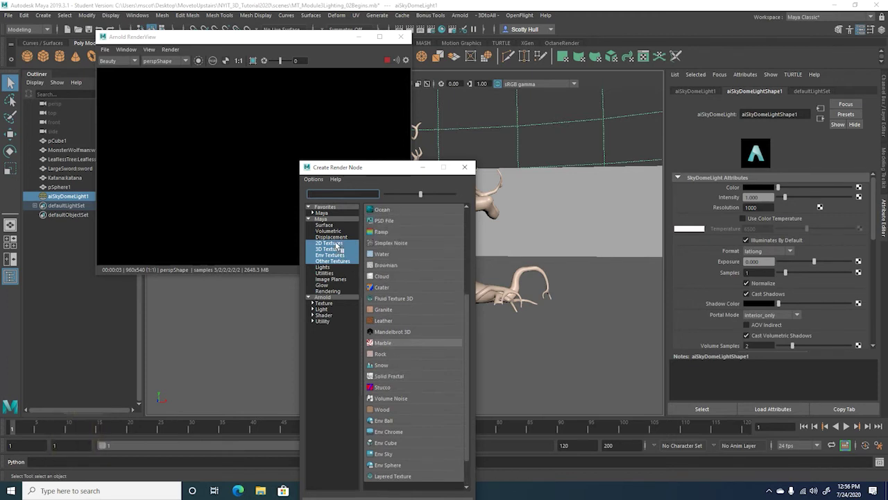
left_click_drag(341, 243, 406, 230)
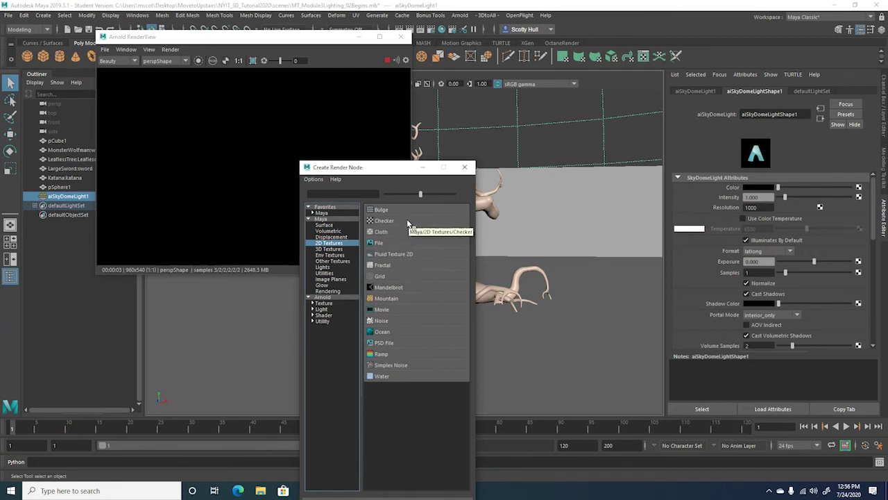
- Create a Checker texture on the light colour, close the render view and reselect the skydome light
left_click(411, 223)
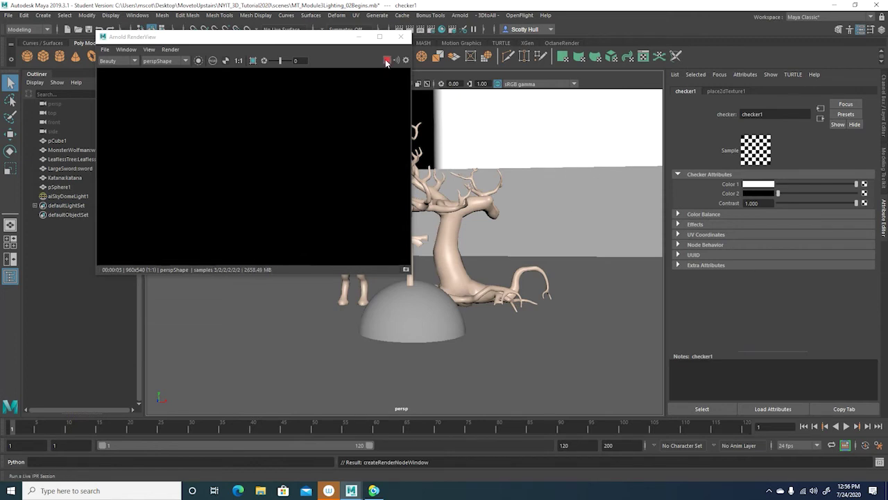
left_click(380, 55)
left_click(368, 40)
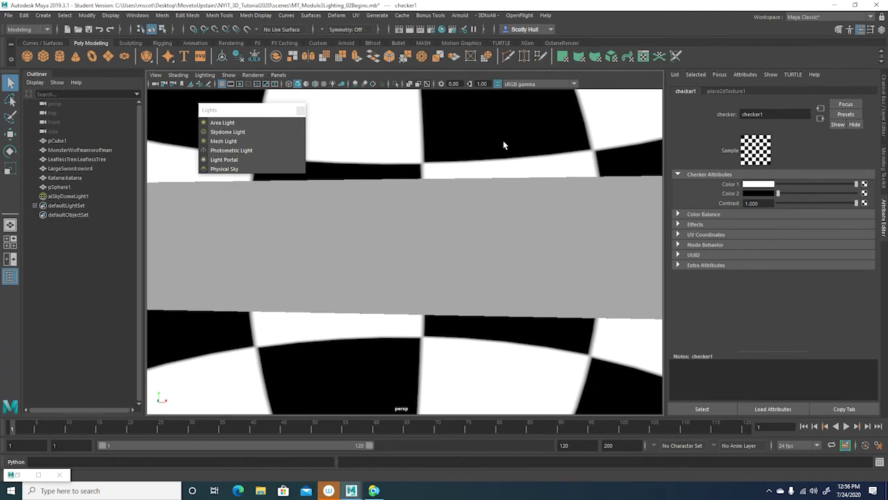
left_click(490, 137)
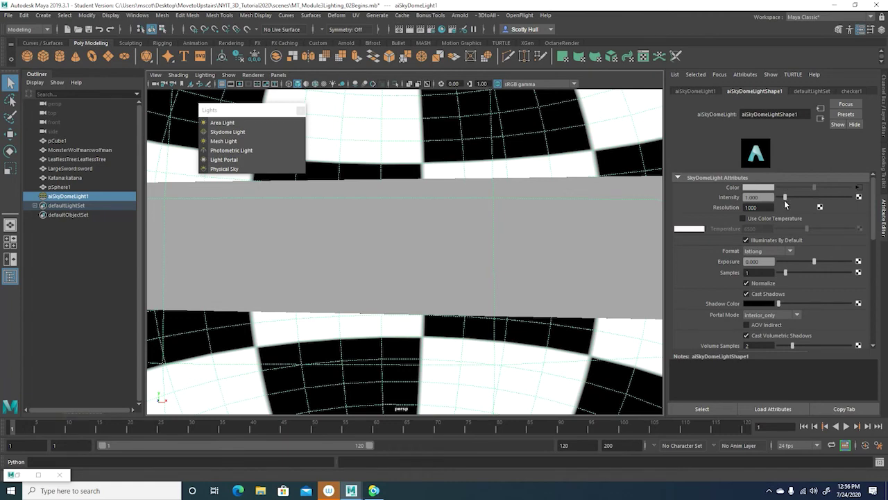
- Browse to the checker1 attributes, expanding and collapsing its Effects section
left_click_drag(824, 93, 692, 144)
left_click(684, 145)
left_click_drag(683, 144, 849, 95)
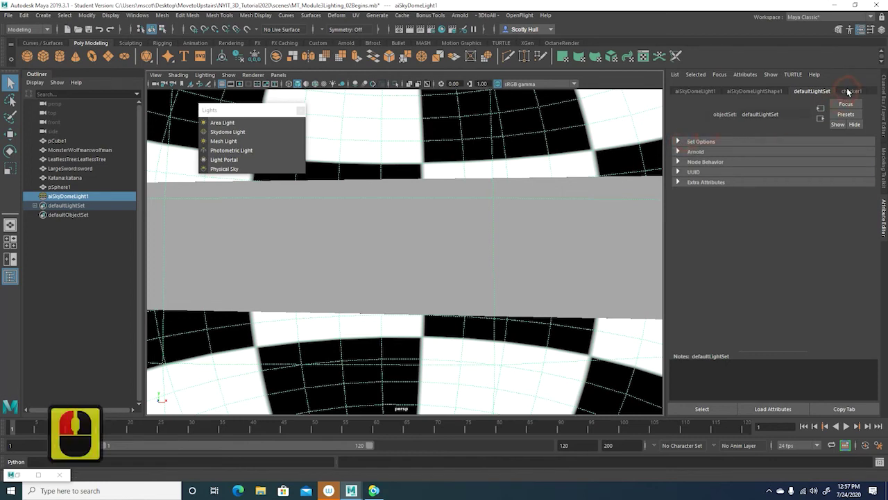
left_click_drag(853, 90, 790, 180)
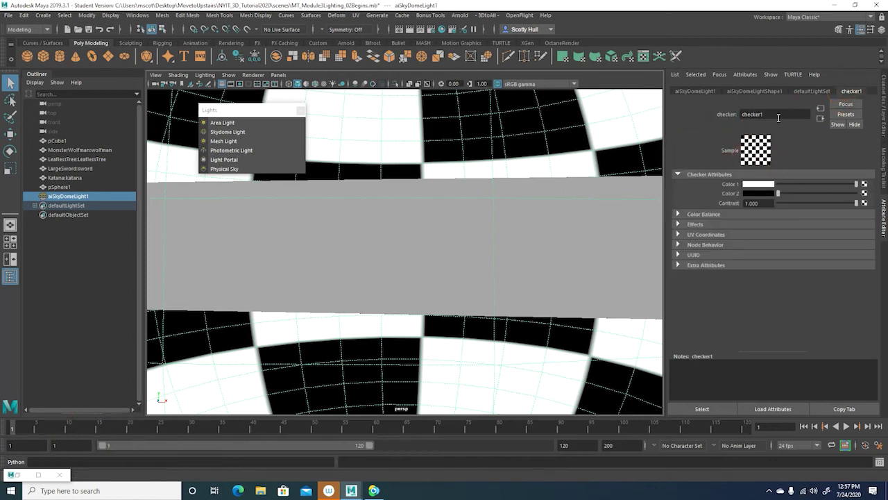
left_click_drag(682, 227, 729, 250)
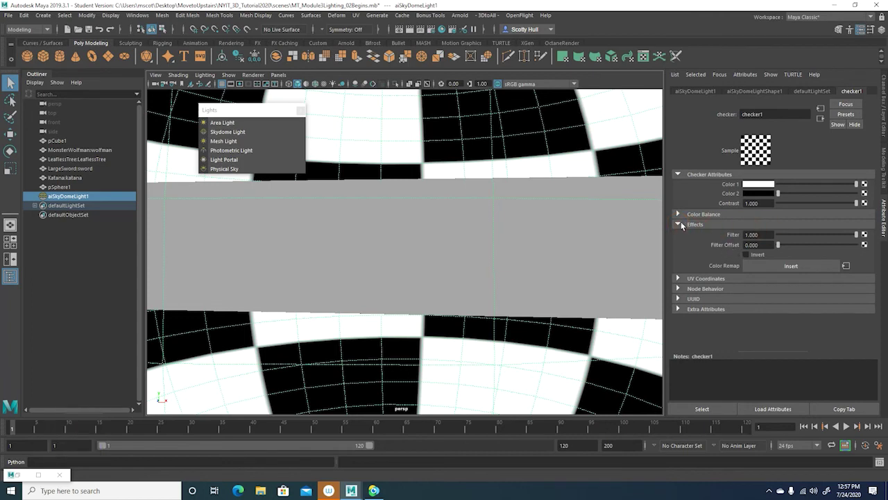
left_click_drag(685, 225, 753, 93)
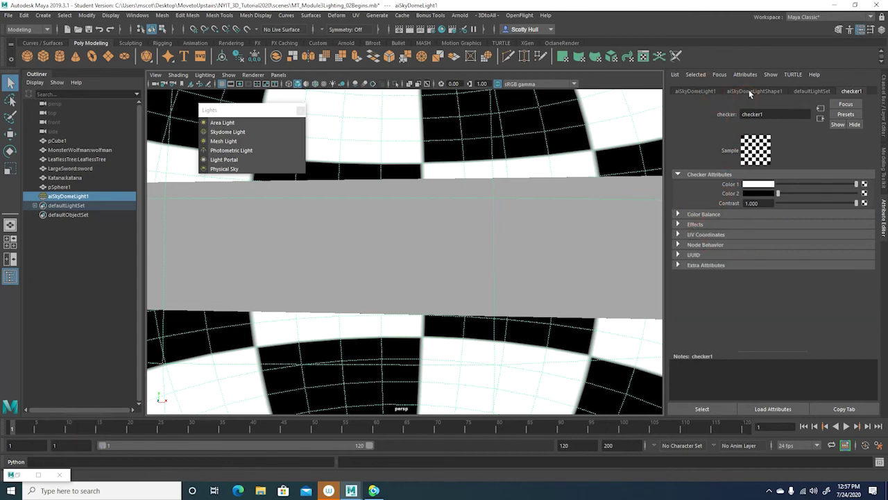
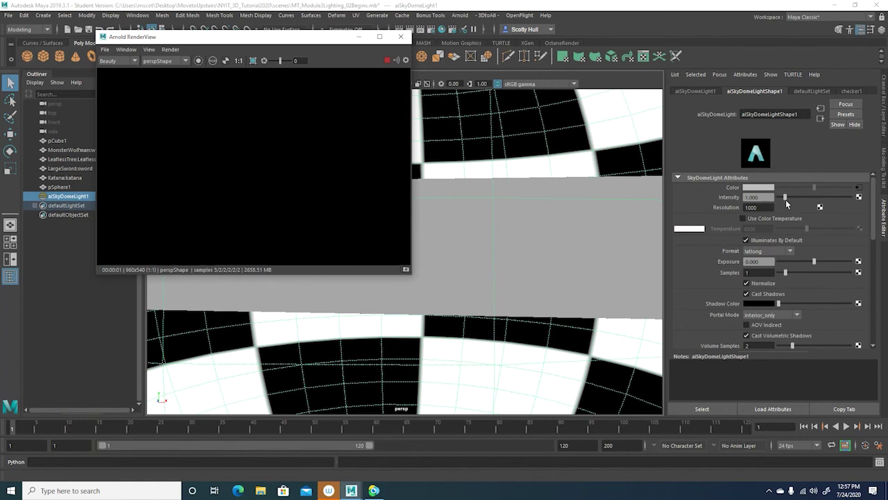
- Set the skydome light's Intensity to about 2.73 and close the render view
left_click(828, 202)
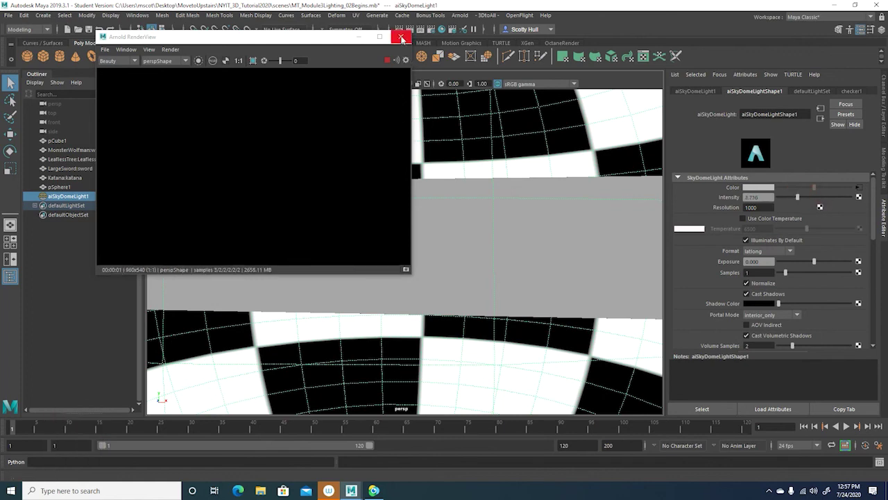
left_click(406, 39)
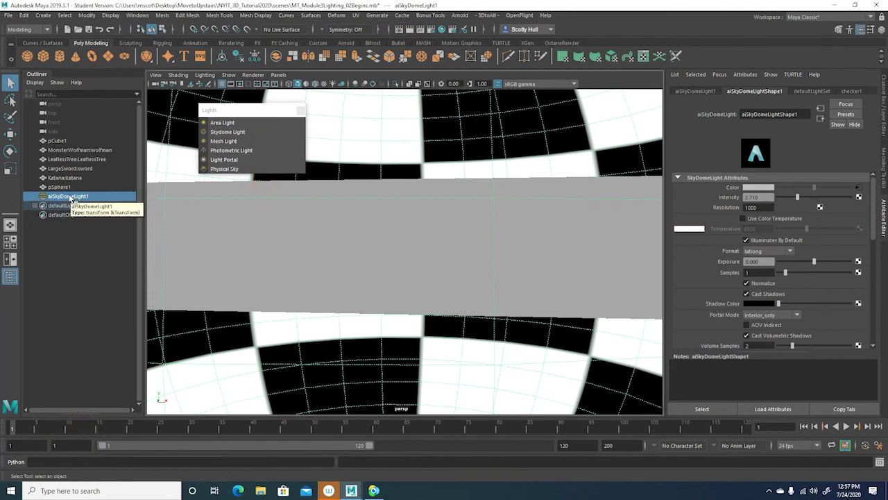
- Delete aiSkyDomeLight1 via the Outliner, leaving the tree, character, sword and dome without the sky
left_click(75, 196)
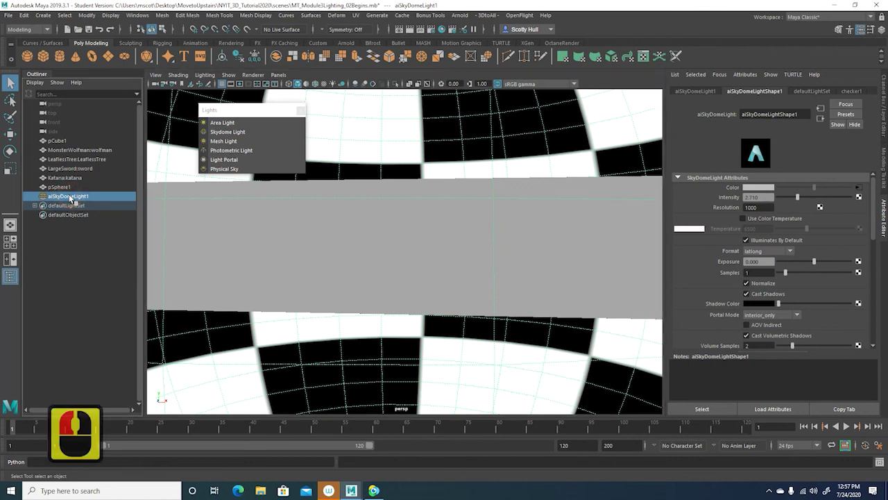
key("Delete")
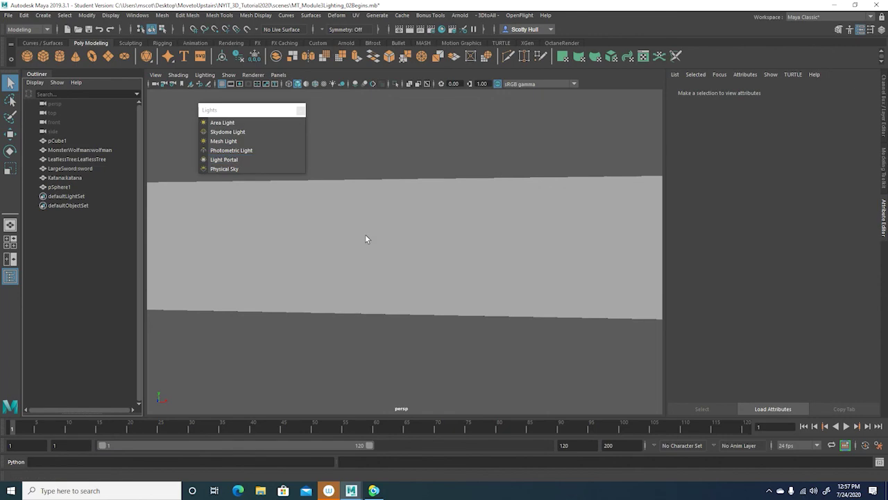
scroll("up", 3)
middle_click(372, 235)
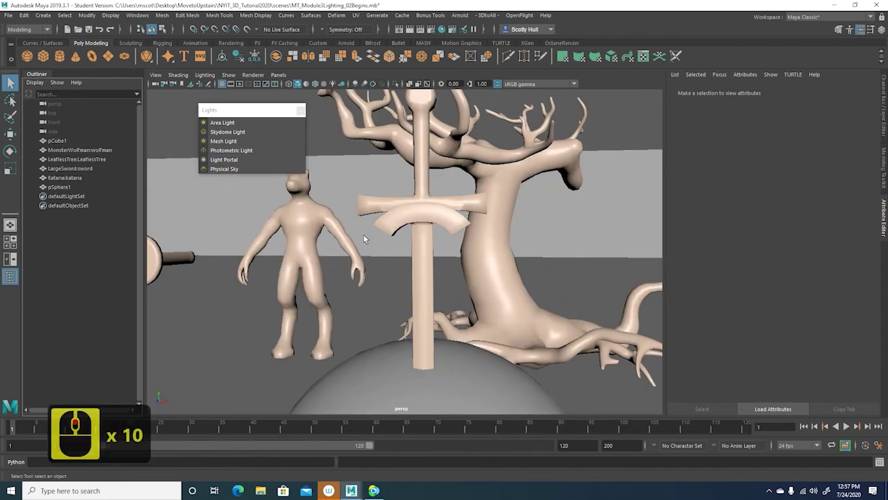